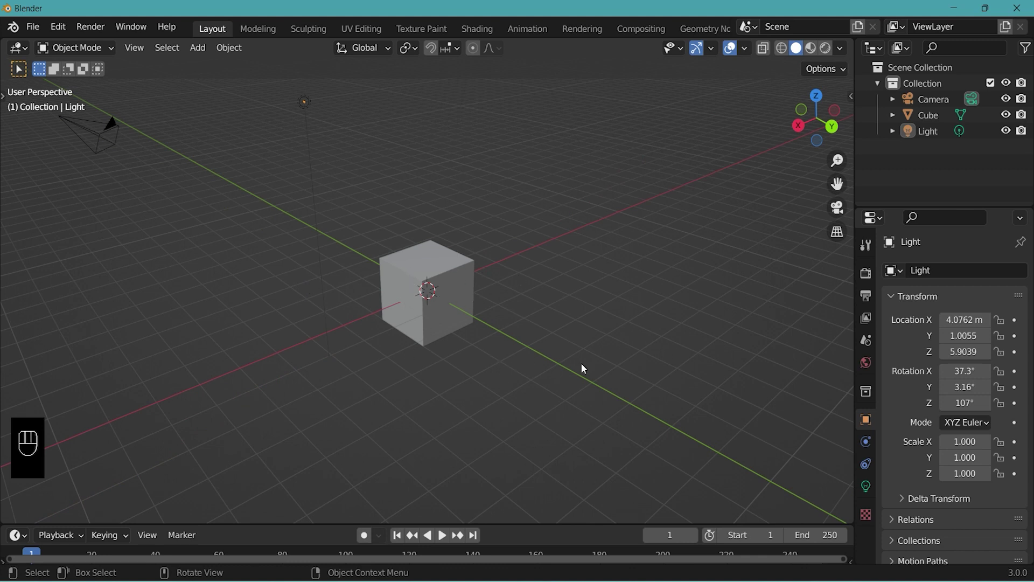
- Orbit around the default scene, then select the cube and make the camera the active object
{"action": "left_click_drag", "start_coordinate": [602, 350], "coordinate": [410, 330]}
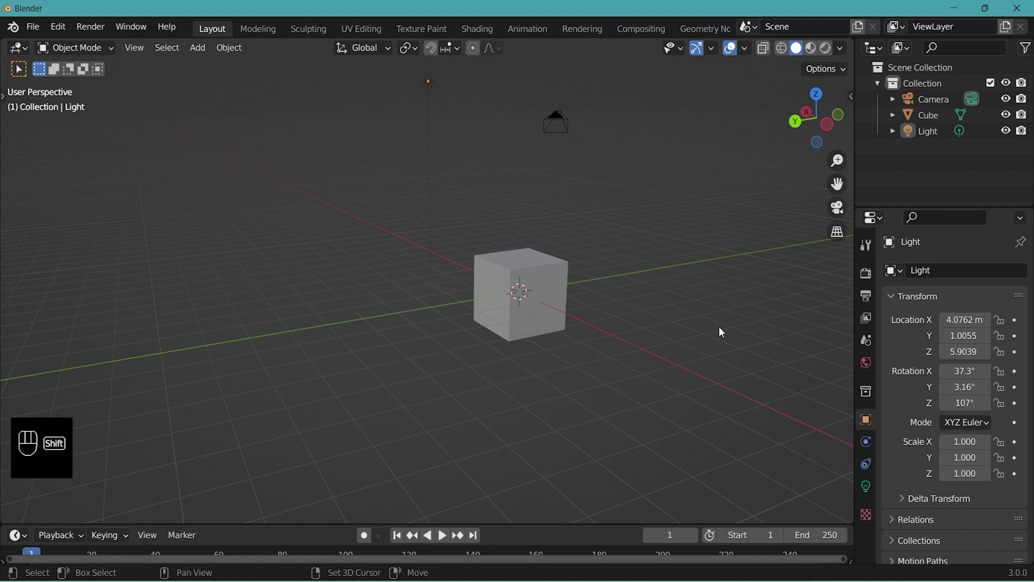
{"action": "left_click_drag", "start_coordinate": [716, 319], "coordinate": [666, 318]}
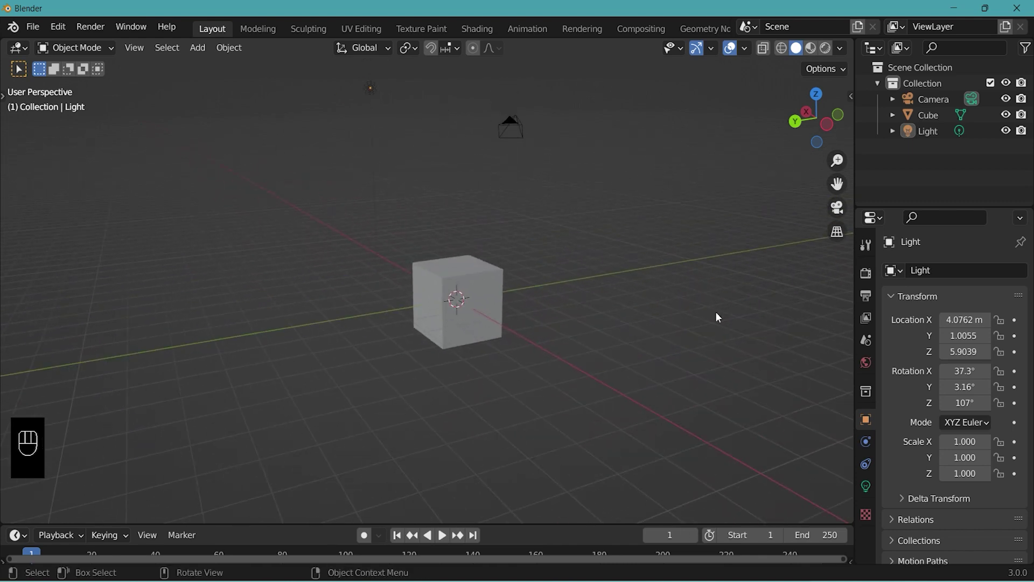
{"action": "left_click_drag", "start_coordinate": [708, 335], "coordinate": [688, 334]}
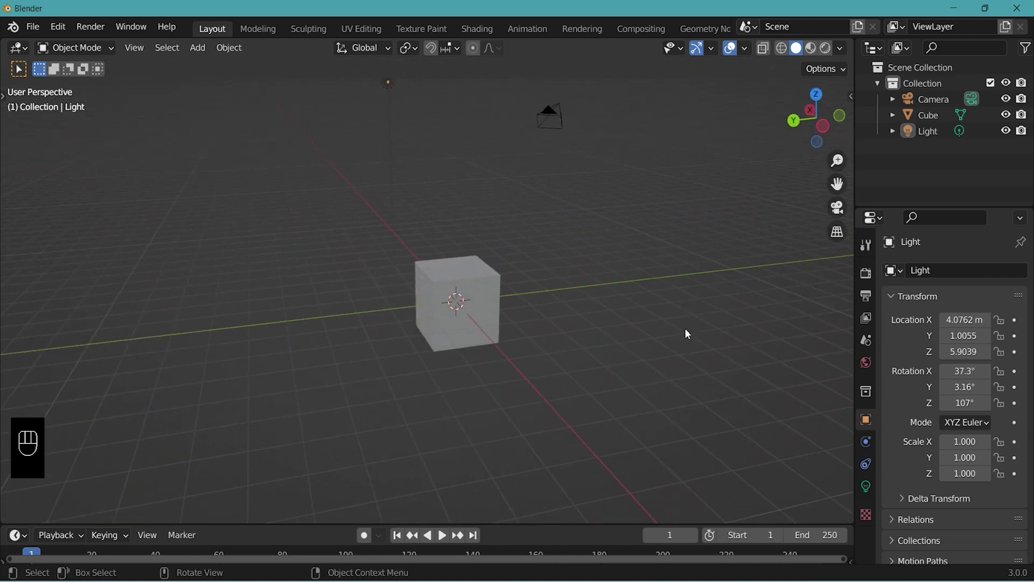
{"action": "left_click_drag", "start_coordinate": [663, 350], "coordinate": [637, 360]}
{"action": "left_click_drag", "start_coordinate": [645, 395], "coordinate": [636, 359]}
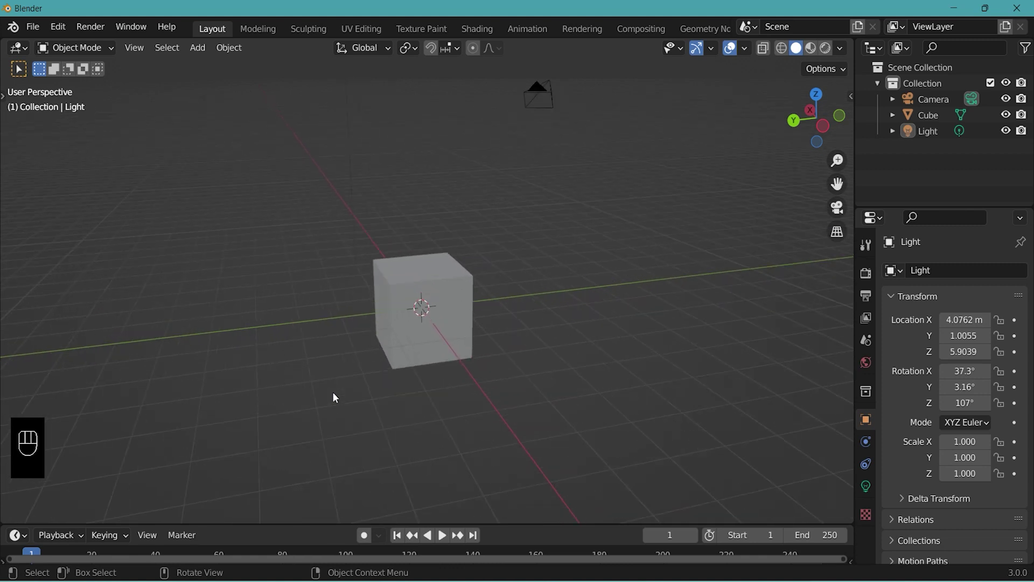
{"action": "left_click_drag", "start_coordinate": [350, 384], "coordinate": [357, 390]}
{"action": "left_click", "coordinate": [429, 280]}
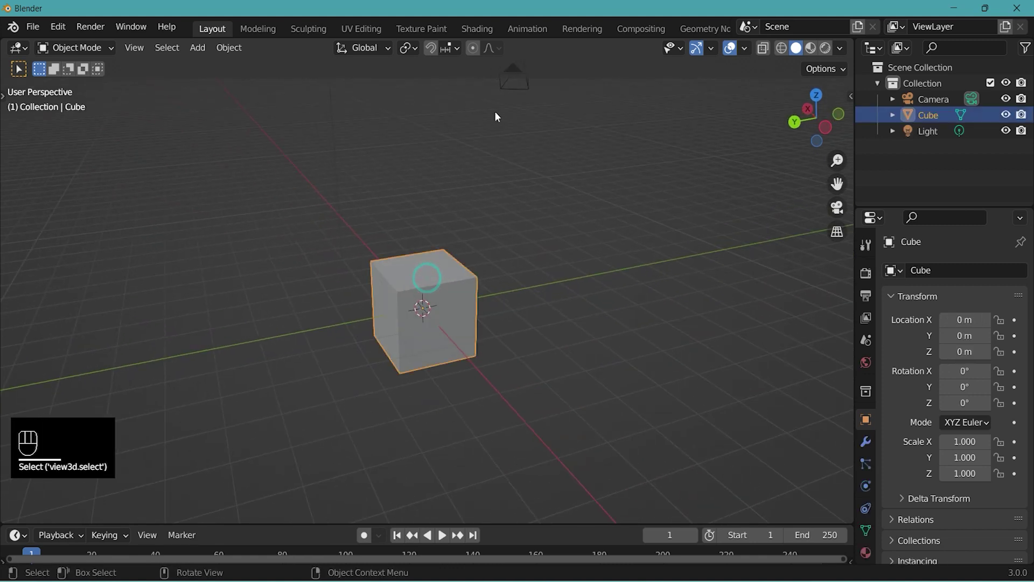
{"action": "left_click", "coordinate": [524, 79]}
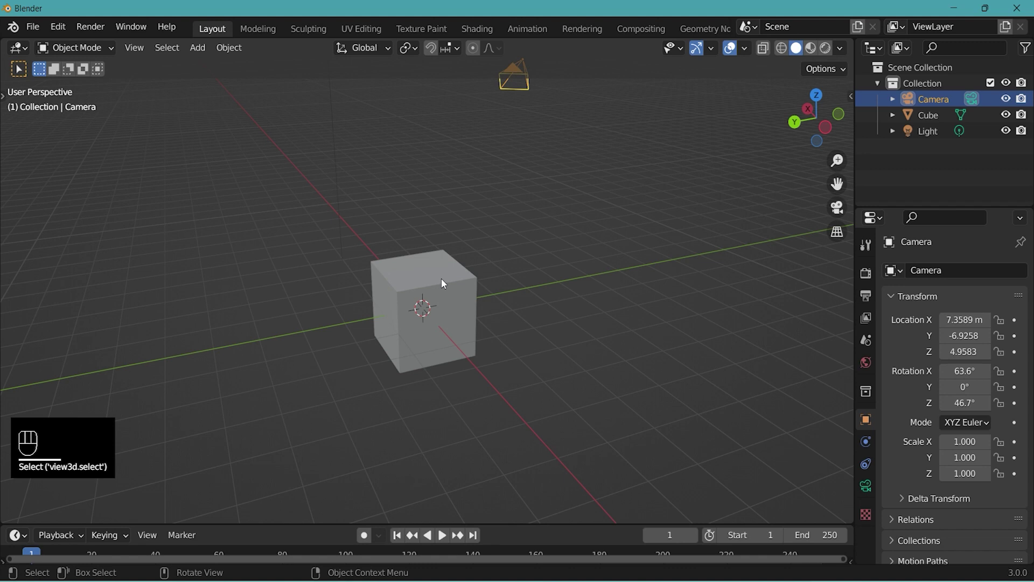
{"action": "left_click_drag", "start_coordinate": [583, 214], "coordinate": [704, 251]}
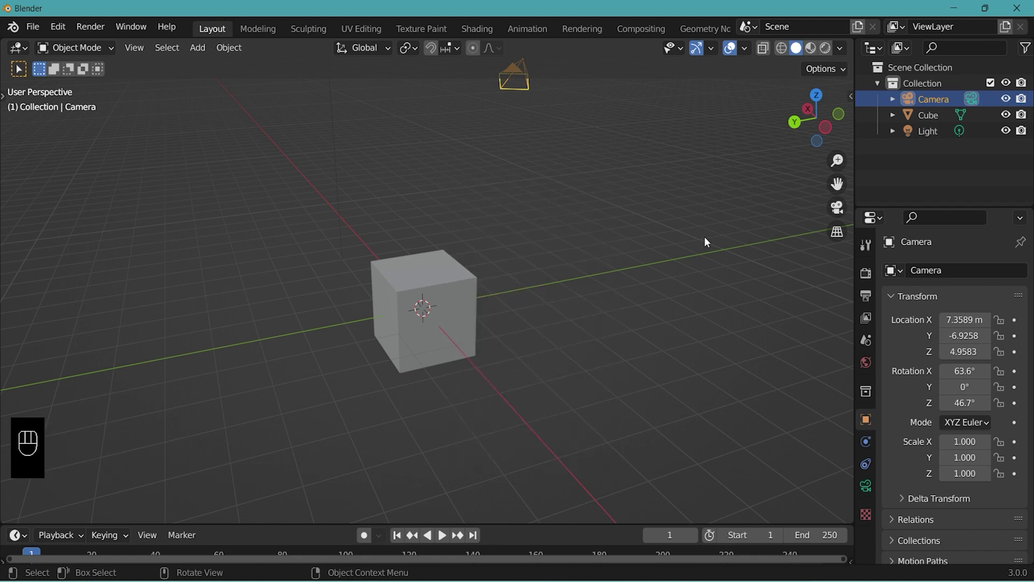
- Toggle the item sidebar with N until hidden and the tools panel with T until shown
{"action": "key", "text": "n"}
{"action": "key", "text": "n"}
{"action": "key", "text": "n"}
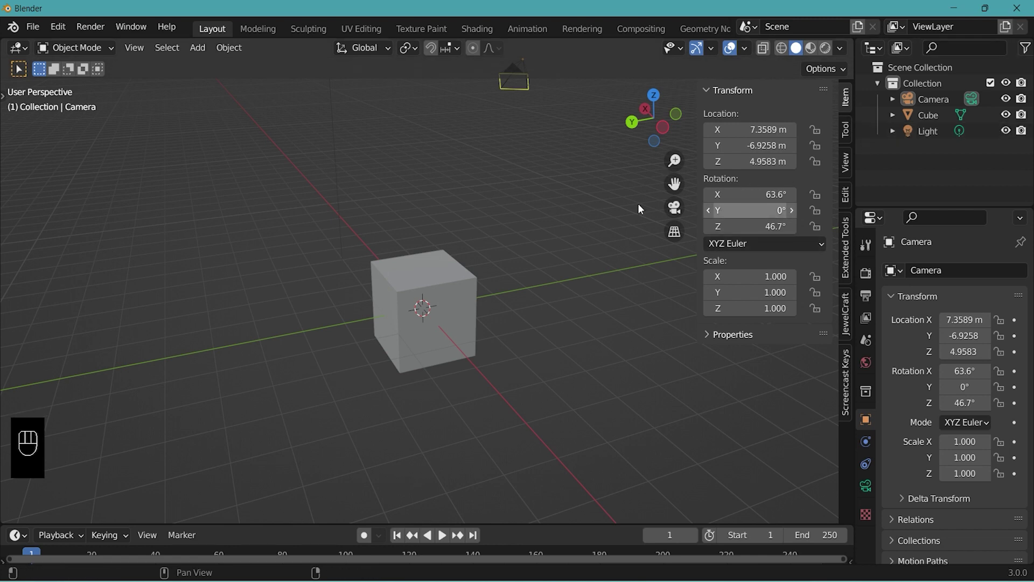
{"action": "key", "text": "n"}
{"action": "key", "text": "t"}
{"action": "key", "text": "t"}
{"action": "key", "text": "t"}
{"action": "key", "text": "t"}
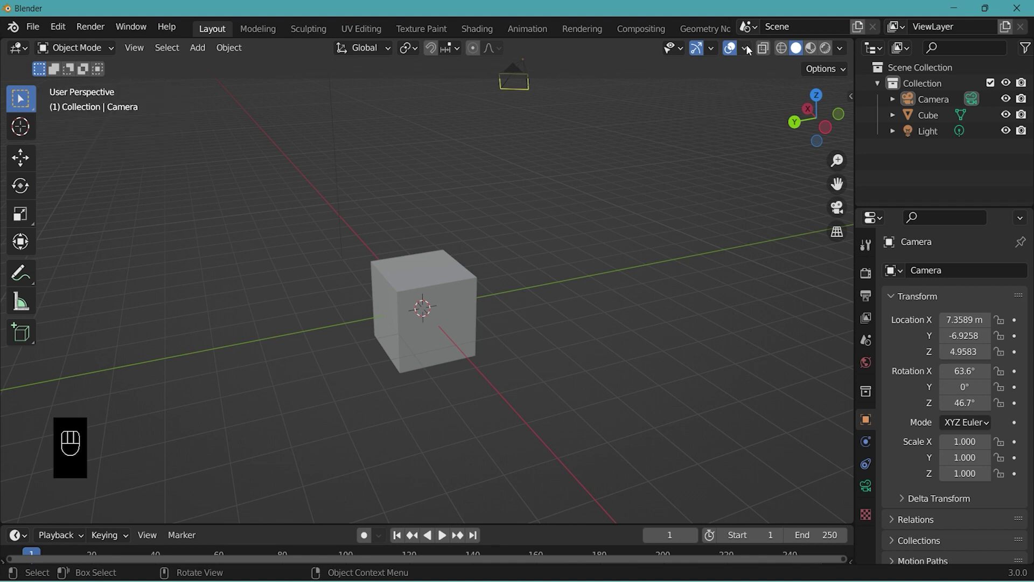
- Enable the Statistics overlay so the viewport shows 3 objects, 8 vertices, 6 faces
{"action": "left_click_drag", "start_coordinate": [749, 52], "coordinate": [174, 236]}
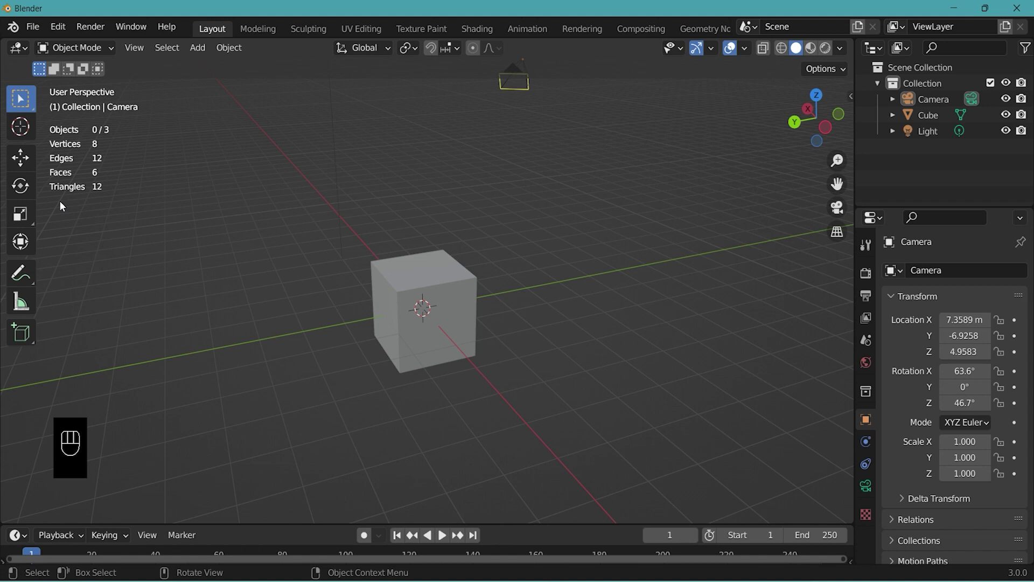
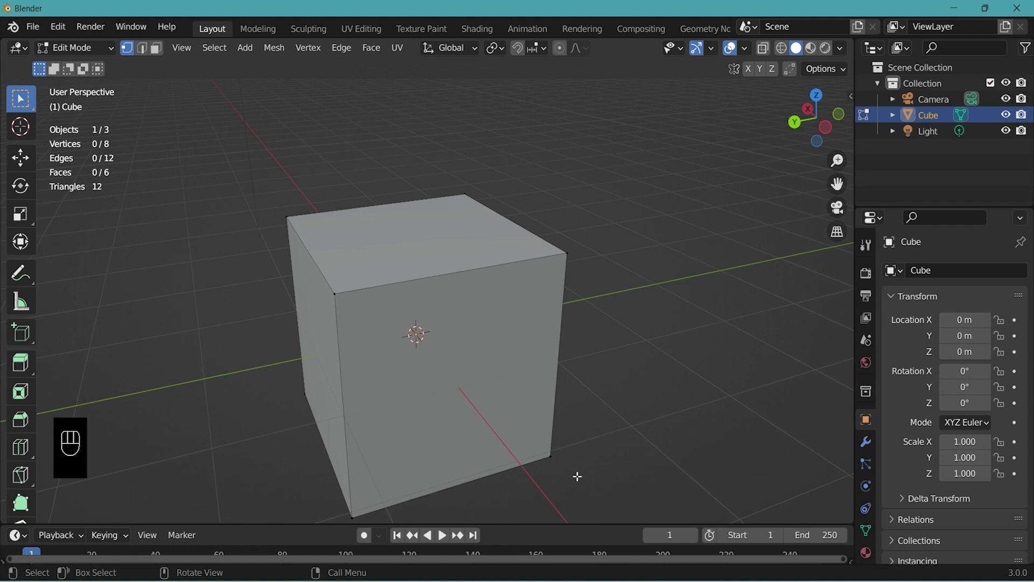
{"action": "key", "text": "KP_1"}
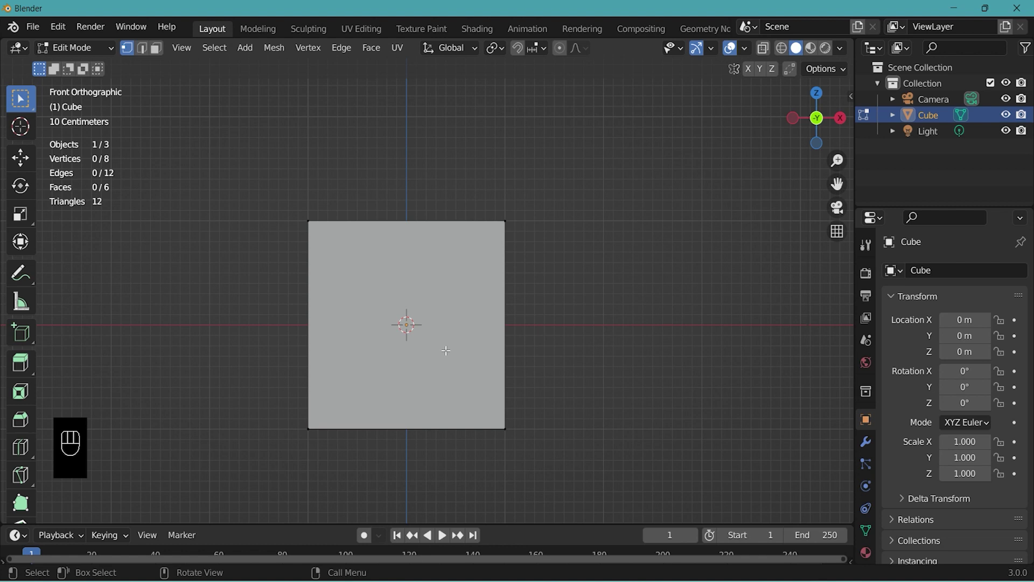
{"action": "key", "text": "ctrl+KP_1"}
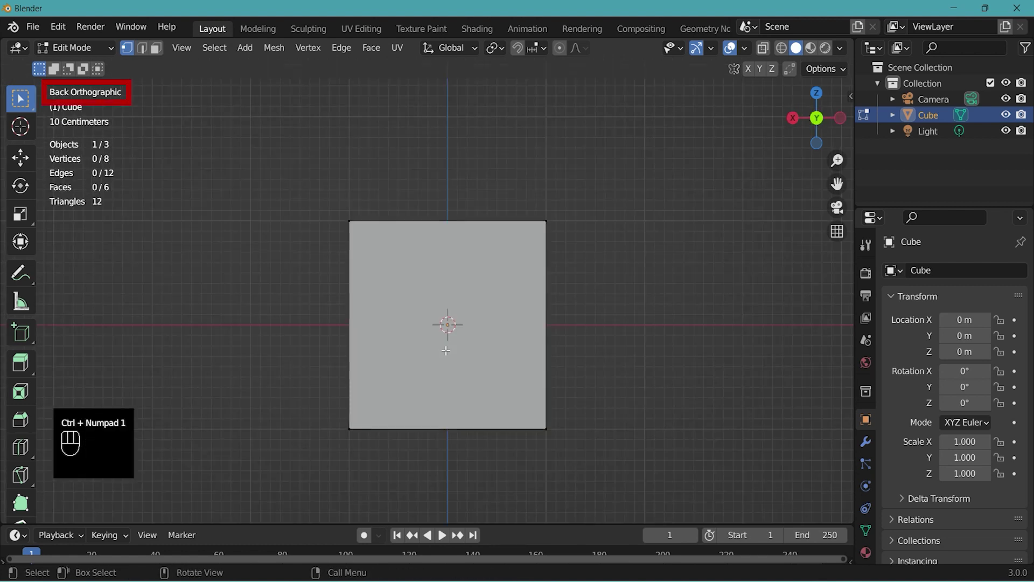
{"action": "key", "text": "KP_3"}
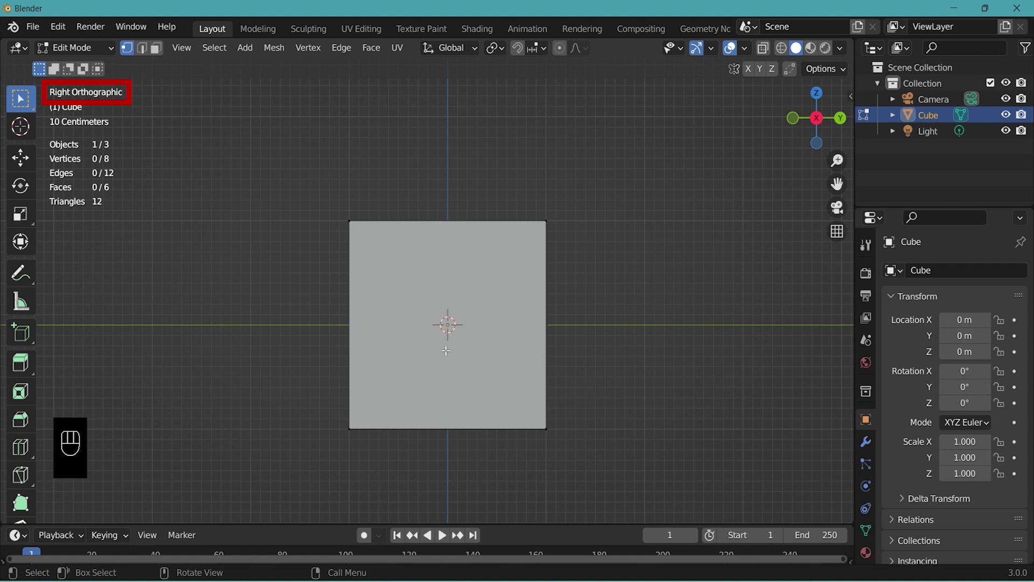
{"action": "key", "text": "ctrl+KP_3"}
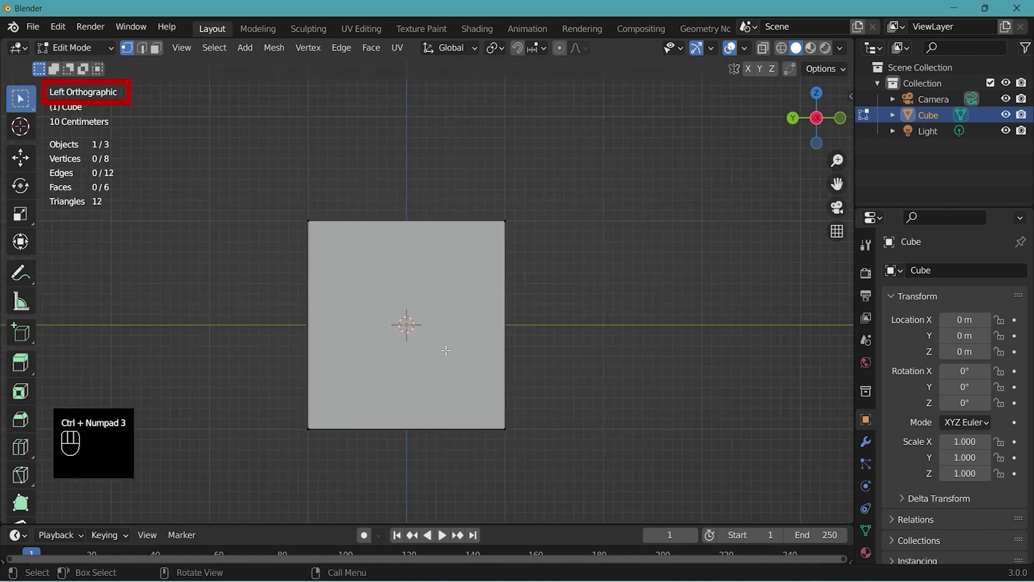
{"action": "key", "text": "KP_7"}
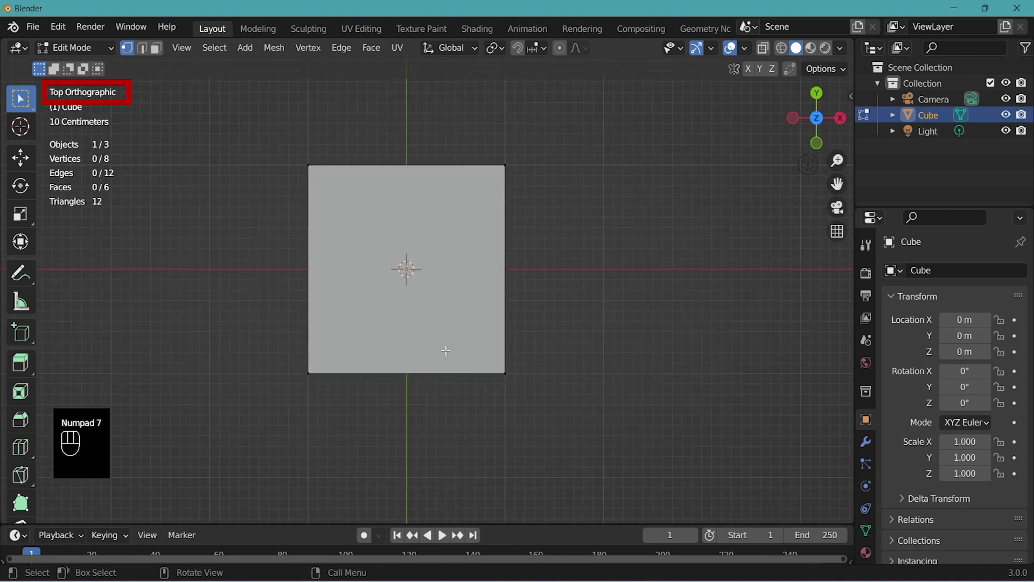
- Toggle the cube between Edit and Object Mode with Tab, ending in Object Mode in perspective view
{"action": "key", "text": "ctrl+KP_7"}
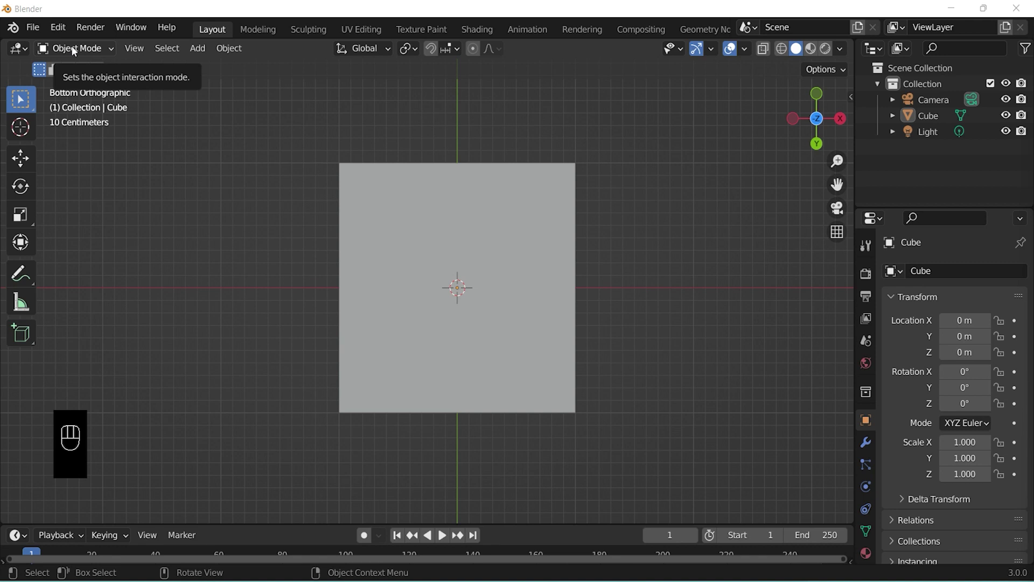
{"action": "left_click_drag", "start_coordinate": [75, 49], "coordinate": [257, 153]}
{"action": "left_click", "coordinate": [236, 192]}
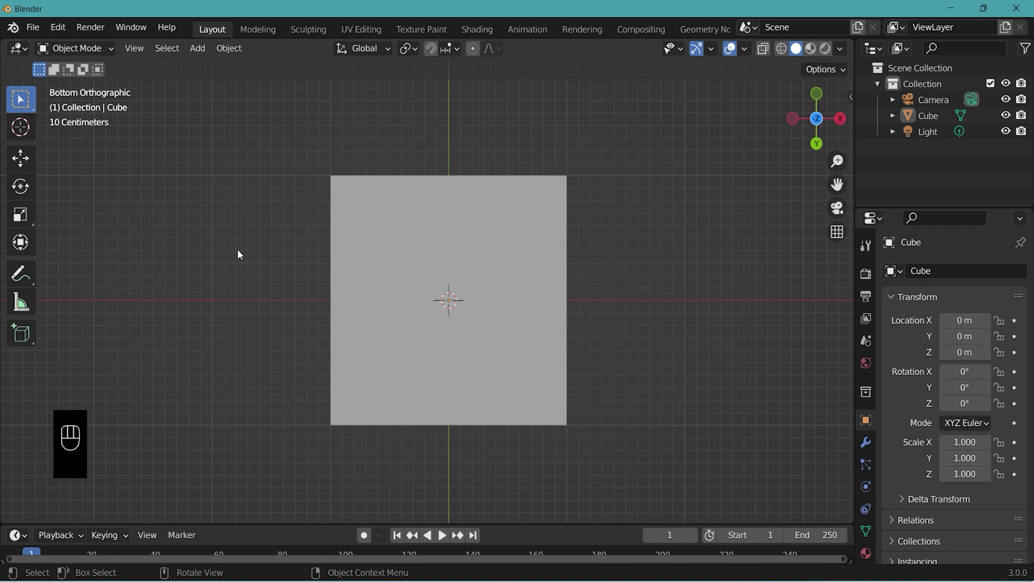
{"action": "key", "text": "Tab"}
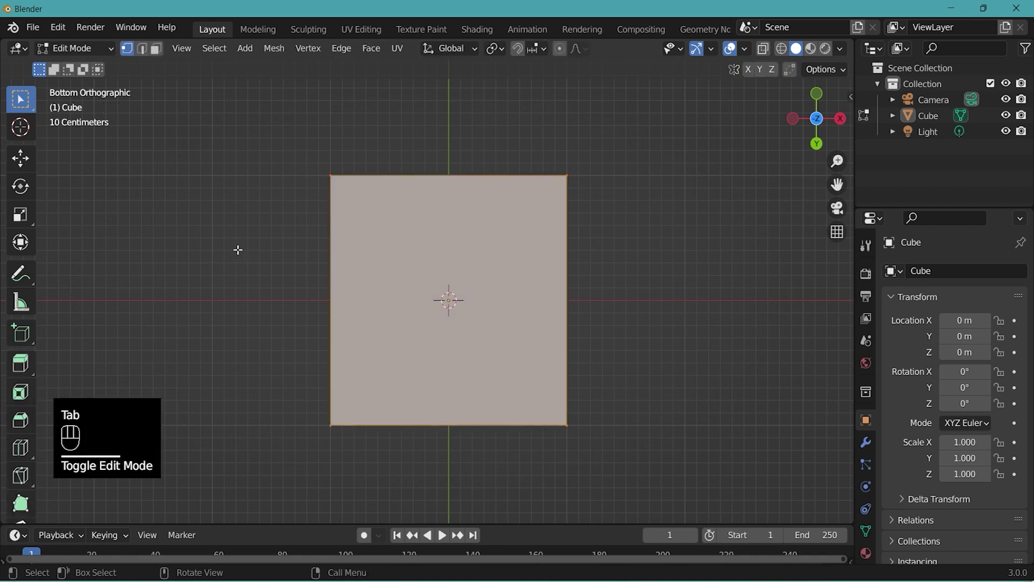
{"action": "key", "text": "Tab"}
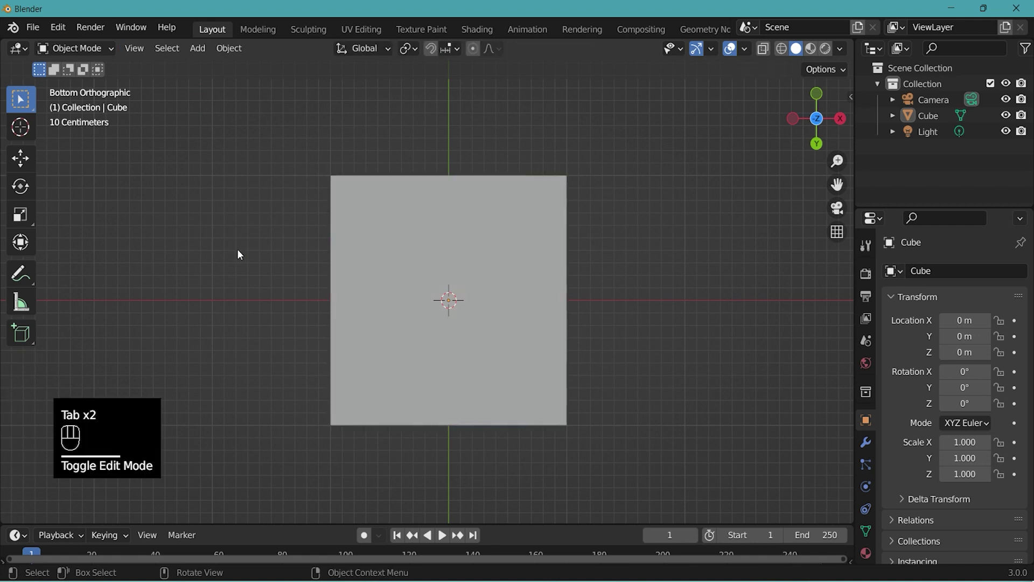
{"action": "key", "text": "Tab"}
{"action": "key", "text": "Tab"}
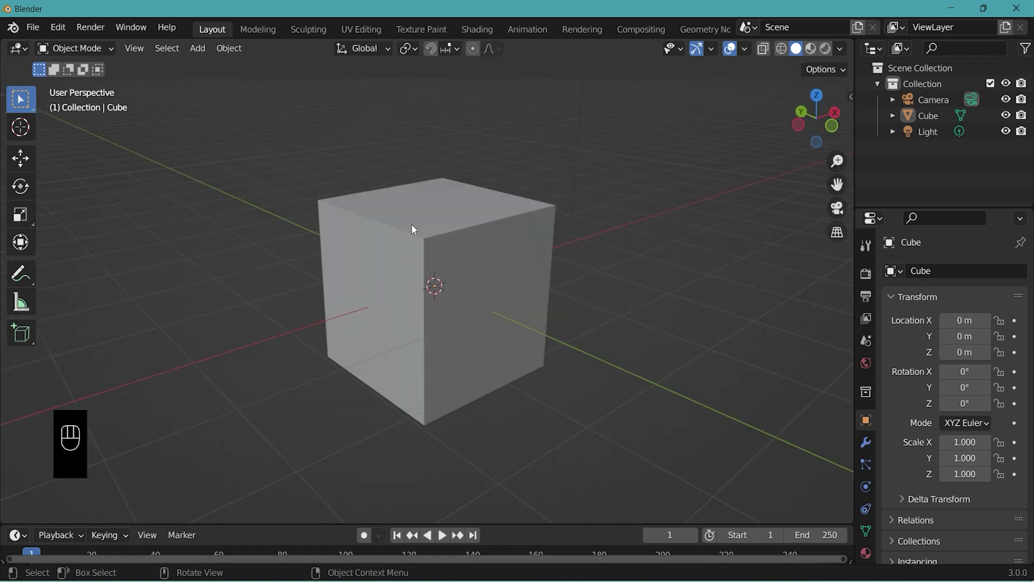
- Move the cube to roughly 0.55, -0.52, -0.11, try a rotation and undo it back to zero
{"action": "left_click", "coordinate": [437, 220]}
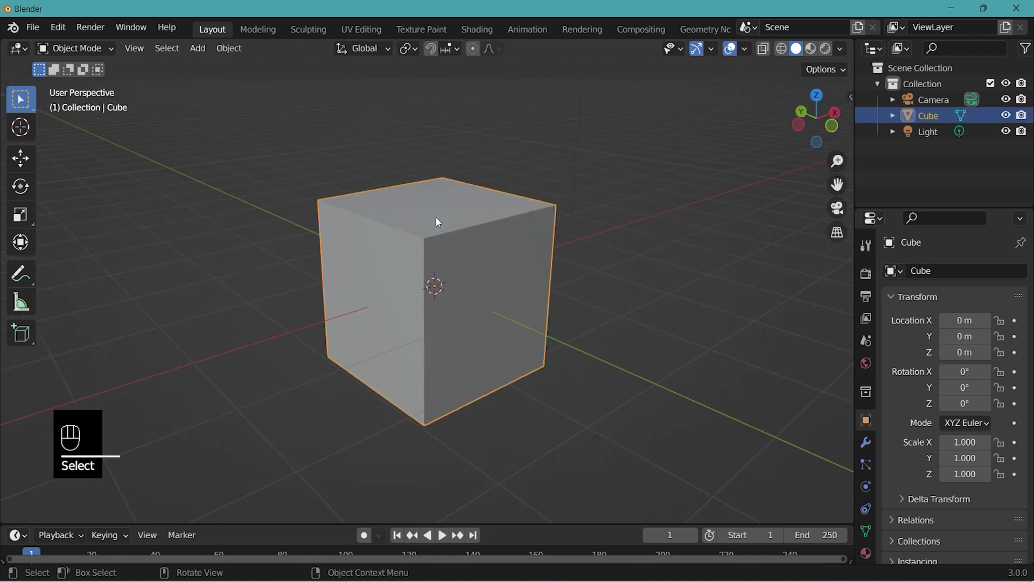
{"action": "key", "text": "g"}
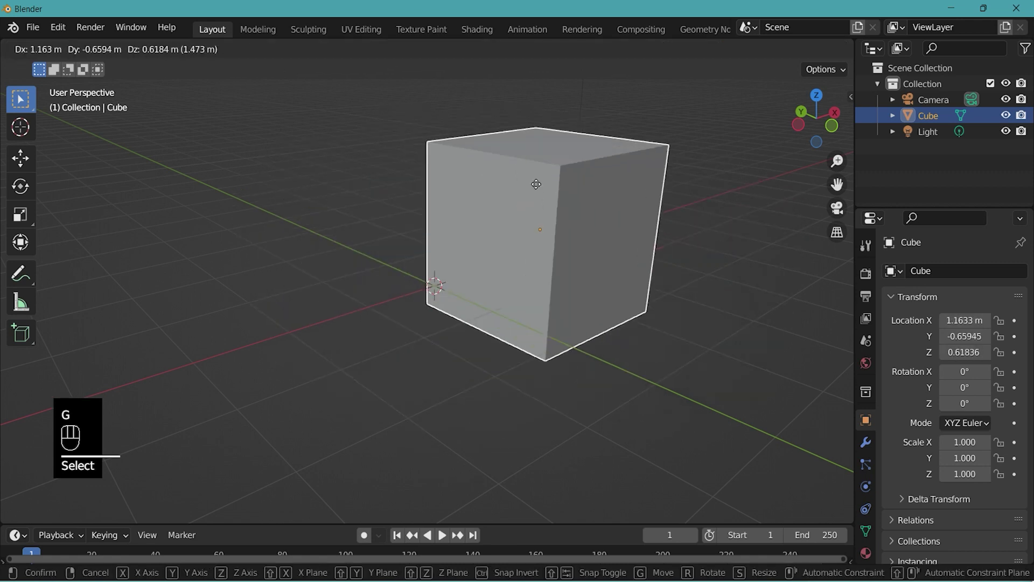
{"action": "left_click", "coordinate": [501, 229]}
{"action": "key", "text": "r"}
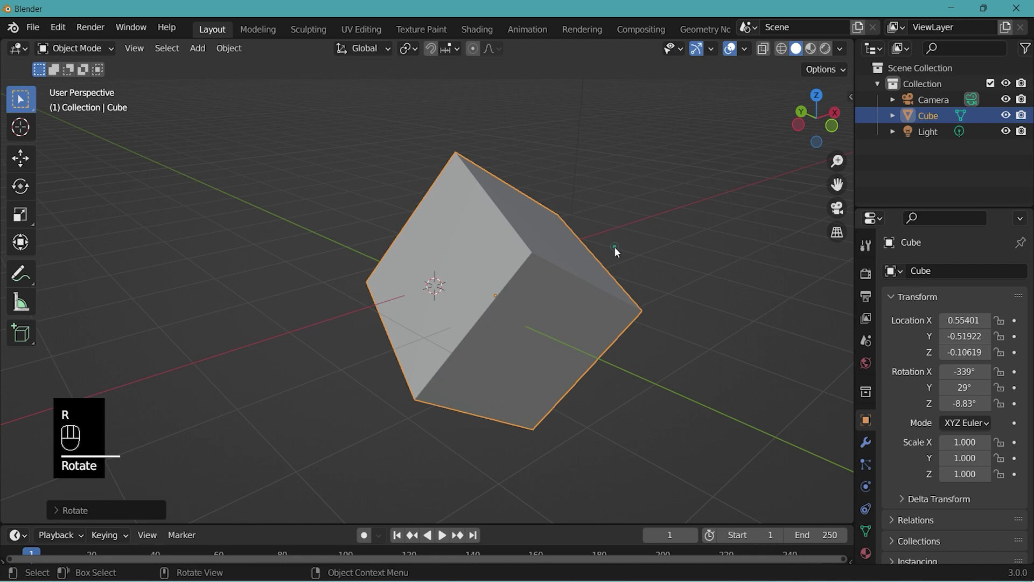
{"action": "key", "text": "s"}
{"action": "left_click_drag", "start_coordinate": [643, 271], "coordinate": [668, 306]}
{"action": "key", "text": "ctrl+z"}
{"action": "key", "text": "ctrl+z"}
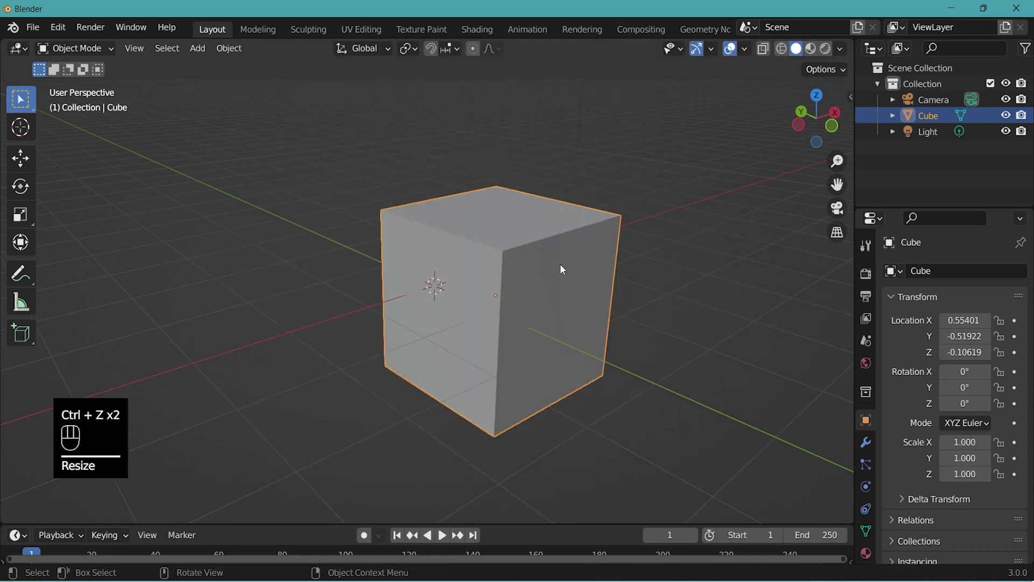
- Start another move, rotate and scale trial on the cube and discard it with Escape, keeping scale 1
{"action": "key", "text": "g"}
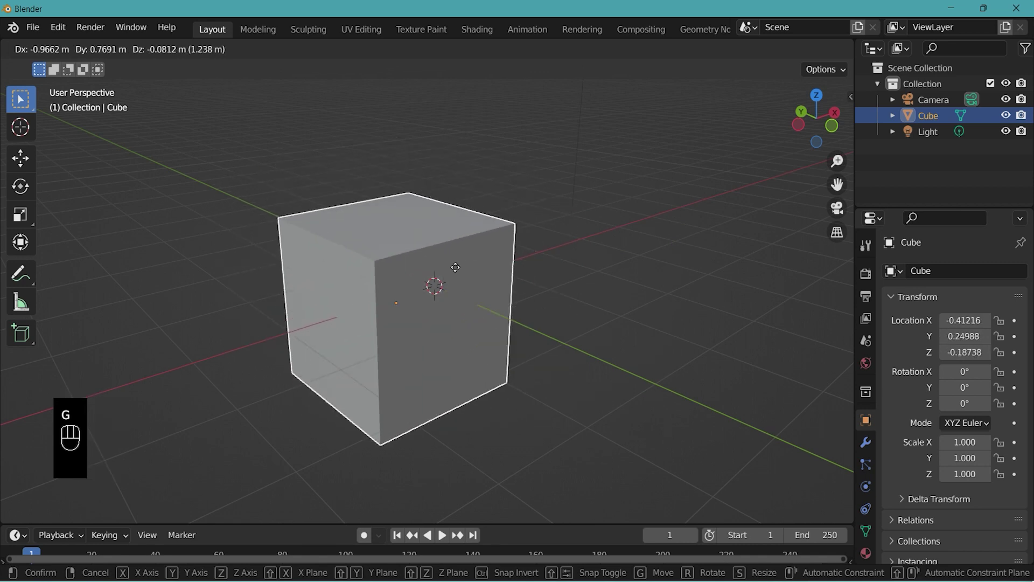
{"action": "key", "text": "r"}
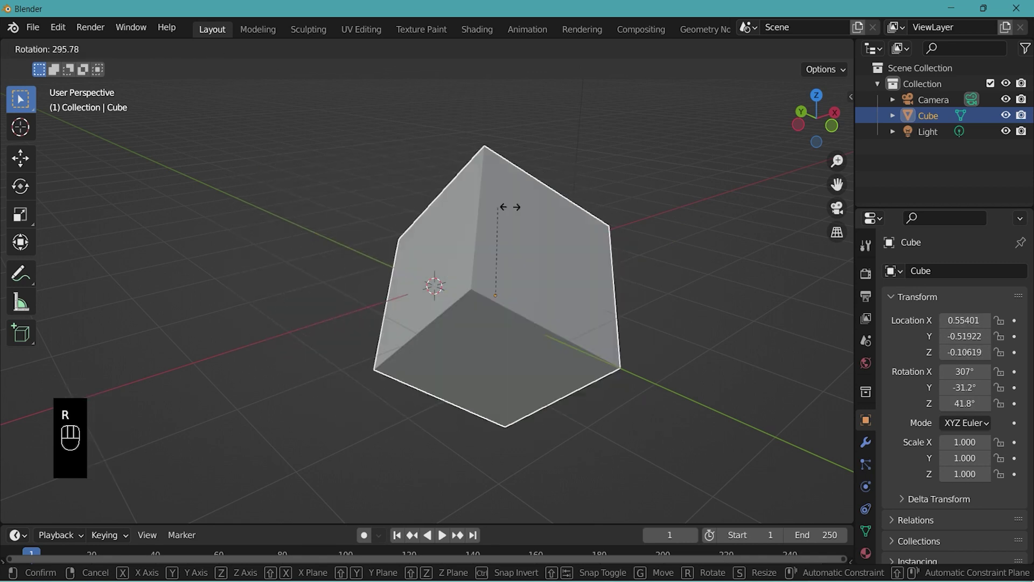
{"action": "key", "text": "s"}
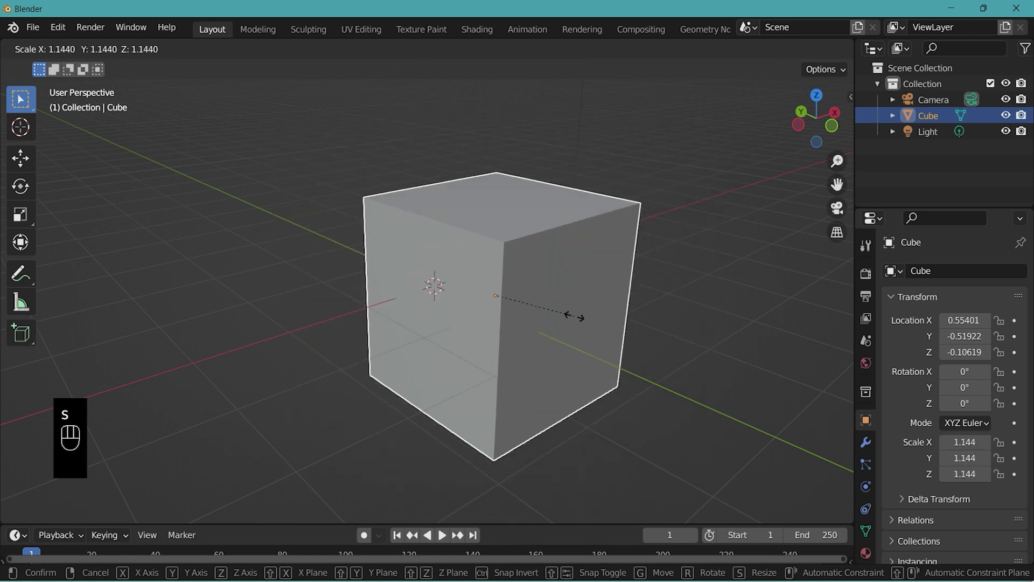
{"action": "key", "text": "Escape"}
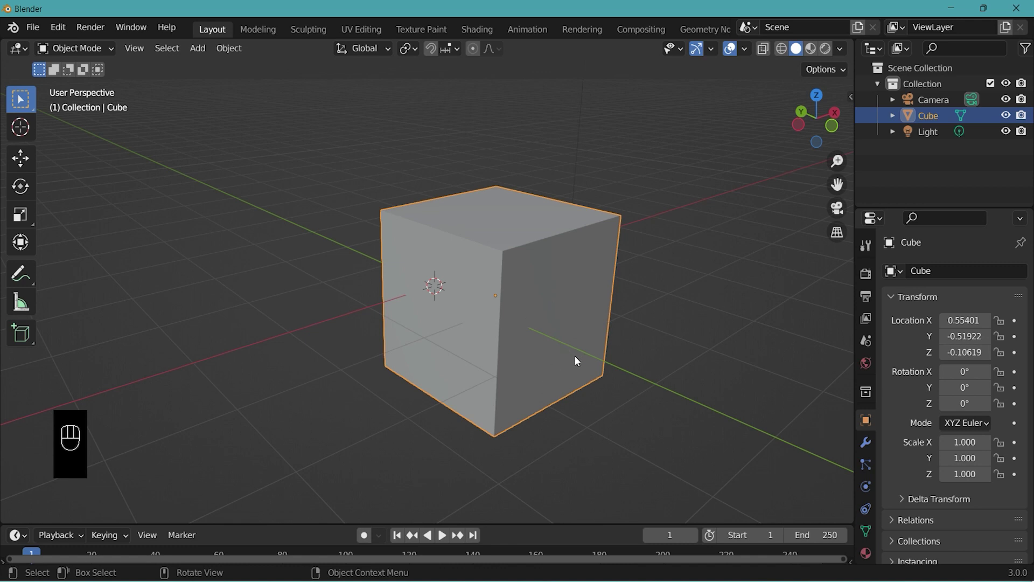
- Undo back into the cube's mesh editing and cancel a trial nudge of a corner vertex
{"action": "key", "text": "ctrl+z"}
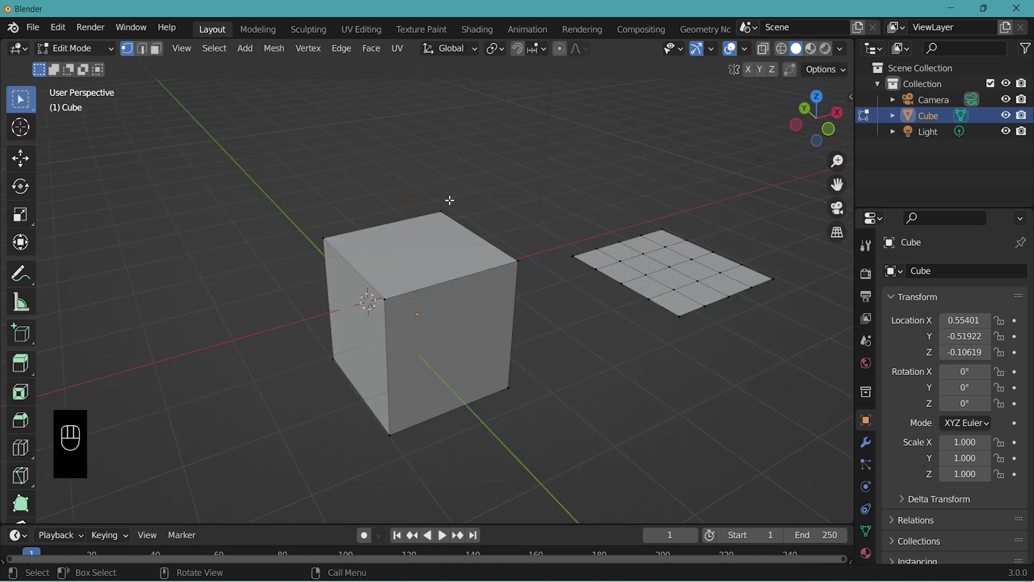
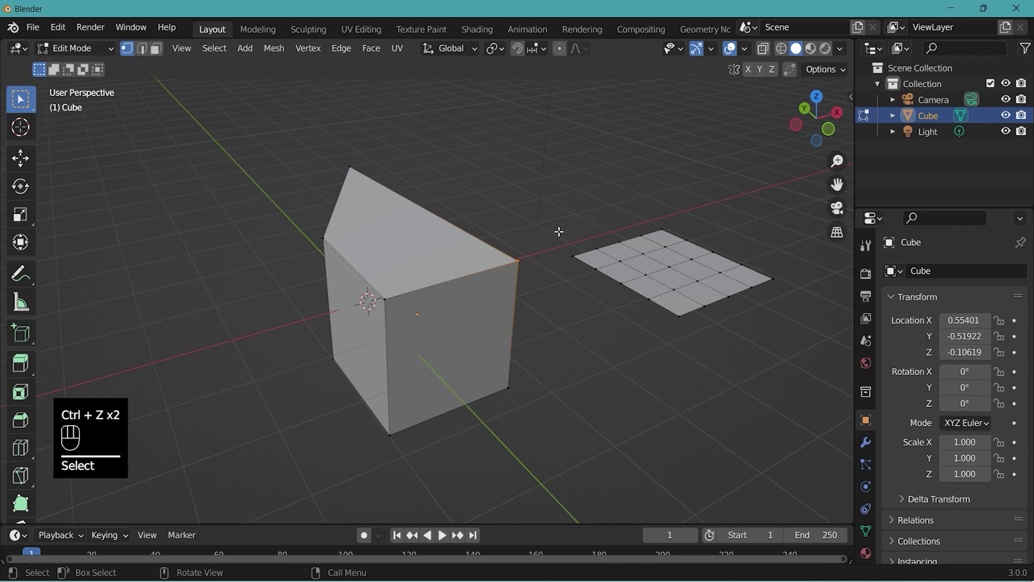
{"action": "key", "text": "ctrl+z"}
{"action": "key", "text": "ctrl+z"}
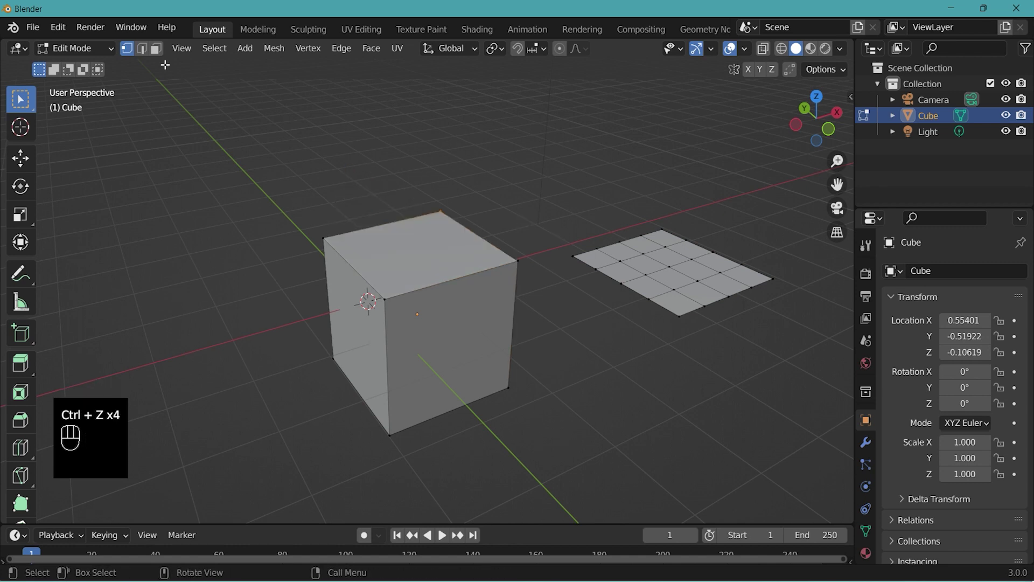
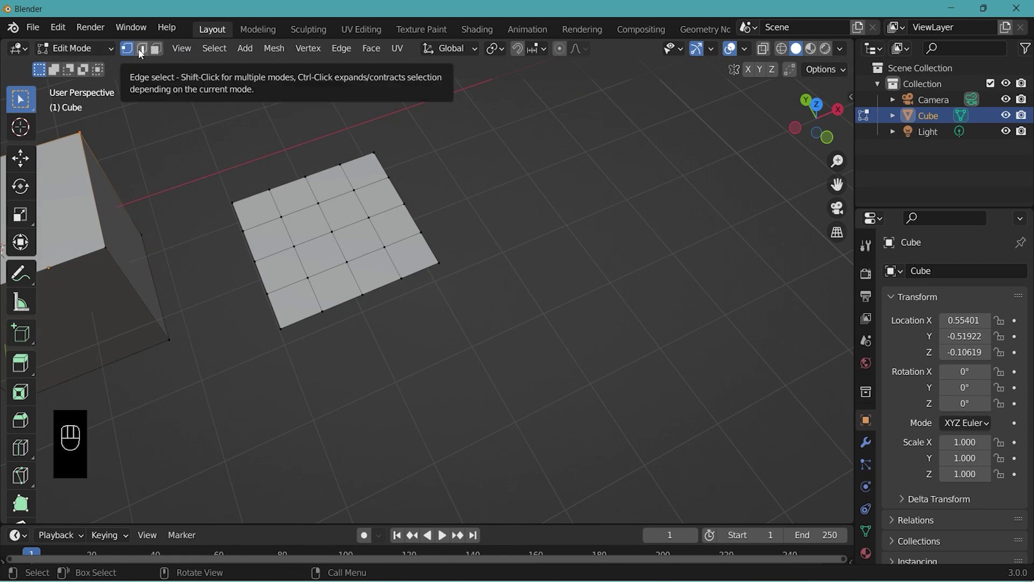
- Cycle vertex, edge and face select modes with 1, 2, 3 and the header buttons, then leave mesh editing
{"action": "key", "text": "1"}
{"action": "key", "text": "2"}
{"action": "key", "text": "3"}
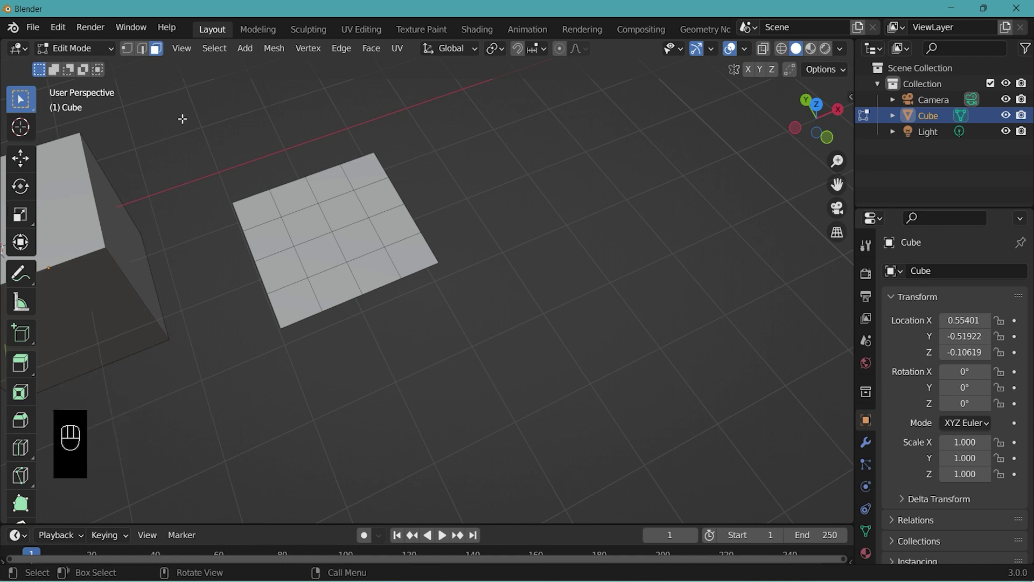
{"action": "left_click", "coordinate": [135, 44]}
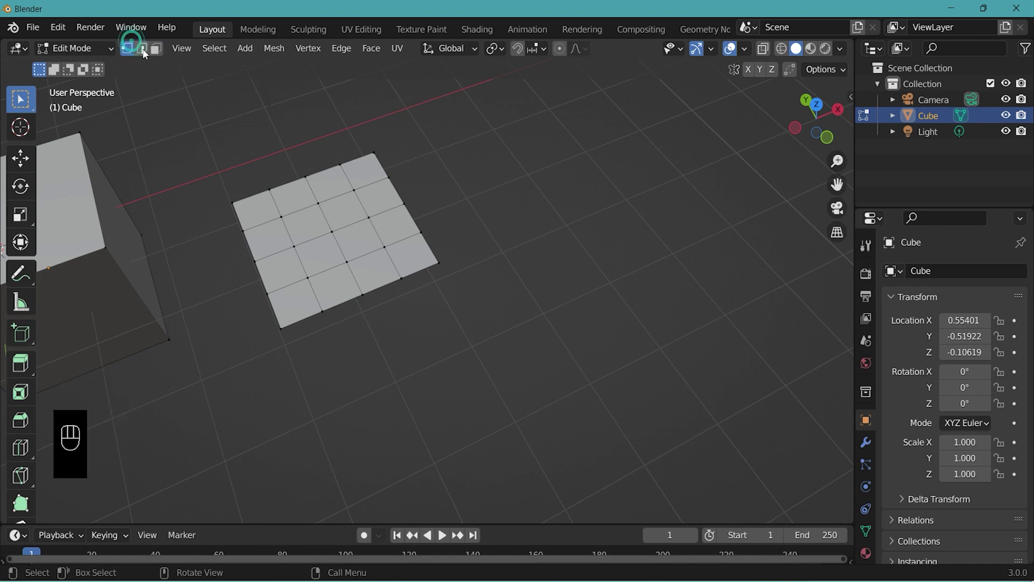
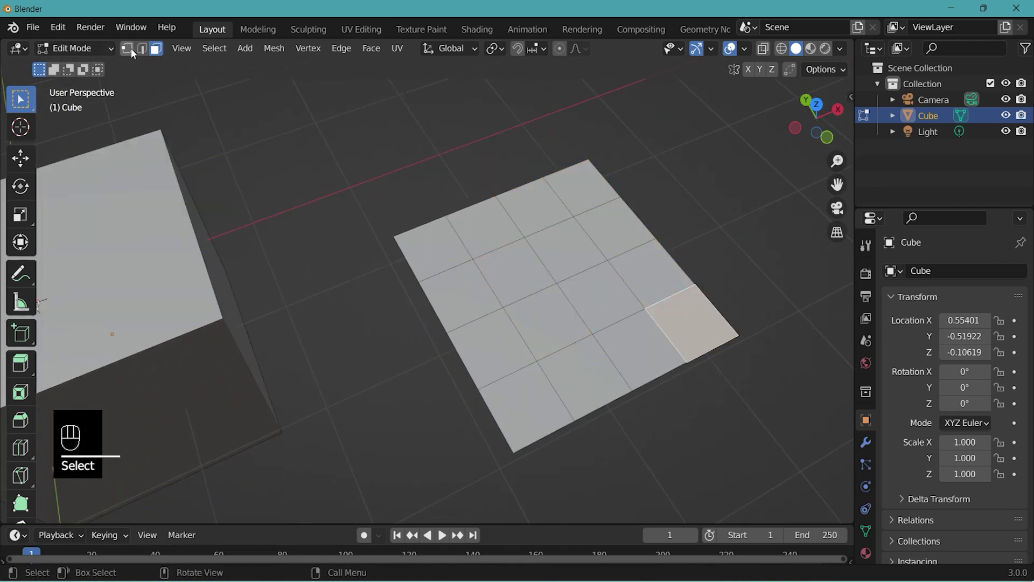
{"action": "key", "text": "Tab"}
- Select the camera, cube and light together and delete them all
{"action": "left_click_drag", "start_coordinate": [459, 317], "coordinate": [529, 309]}
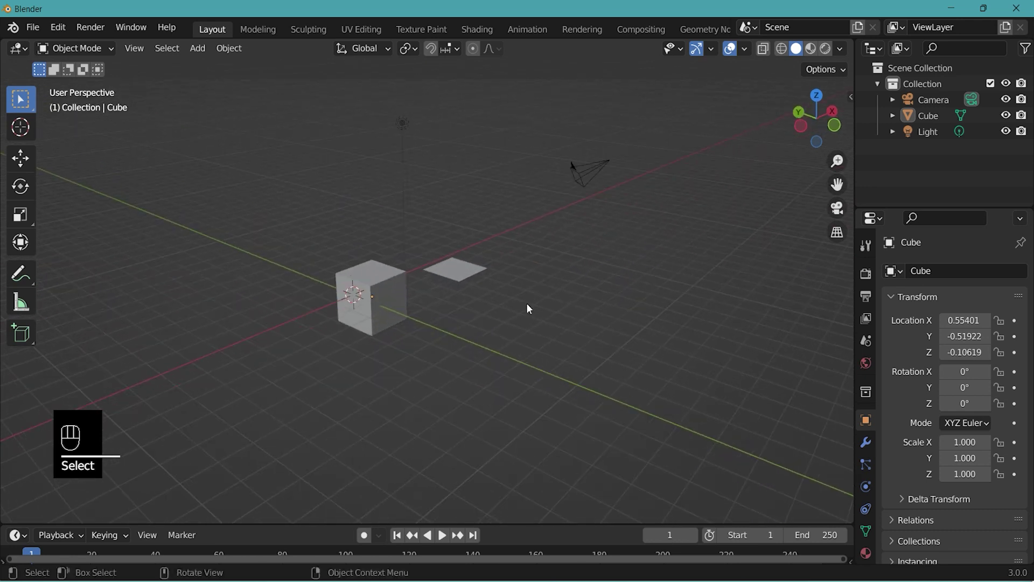
{"action": "left_click", "coordinate": [524, 305]}
{"action": "left_click_drag", "start_coordinate": [659, 371], "coordinate": [278, 141]}
{"action": "left_click", "coordinate": [635, 349]}
{"action": "key", "text": "a"}
{"action": "key", "text": "Delete"}
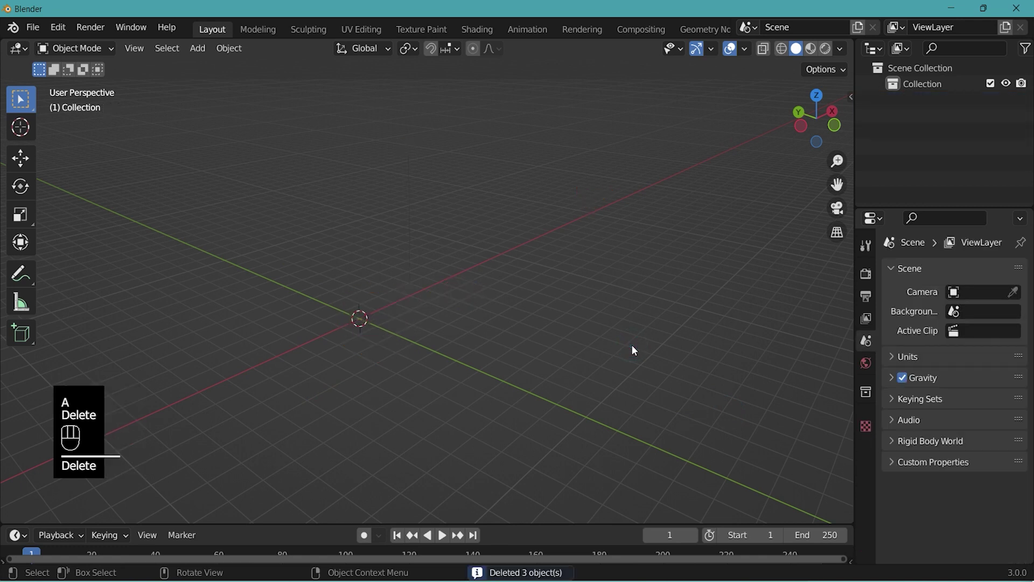
- Undo the deletion, then select everything again and delete it, leaving an empty collection
{"action": "key", "text": "ctrl+z"}
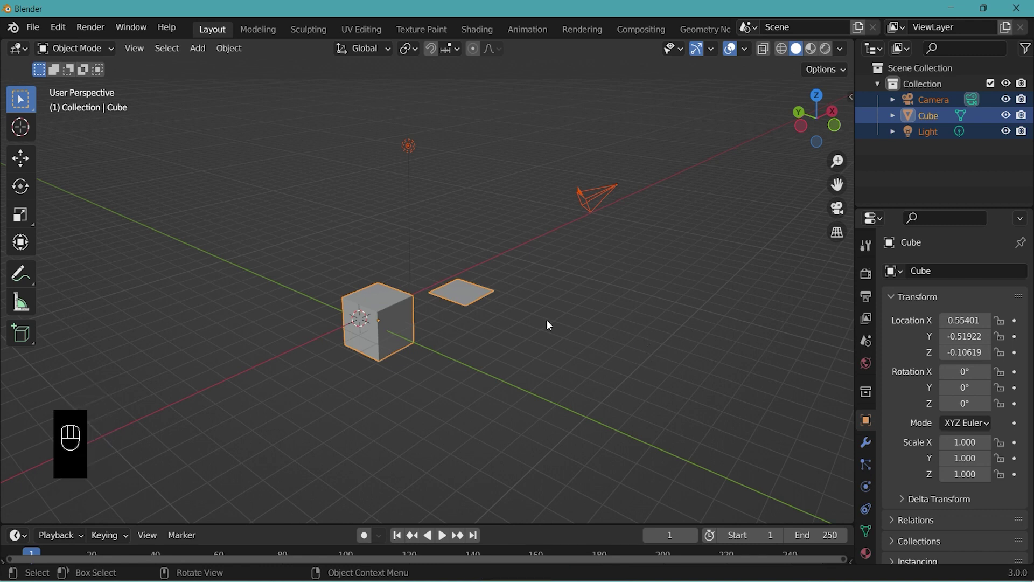
{"action": "key", "text": "x"}
{"action": "key", "text": "Delete"}
- Import the mask model and the zepeto_creatorBaseSet FBX character through File > Import
{"action": "left_click", "coordinate": [616, 328]}
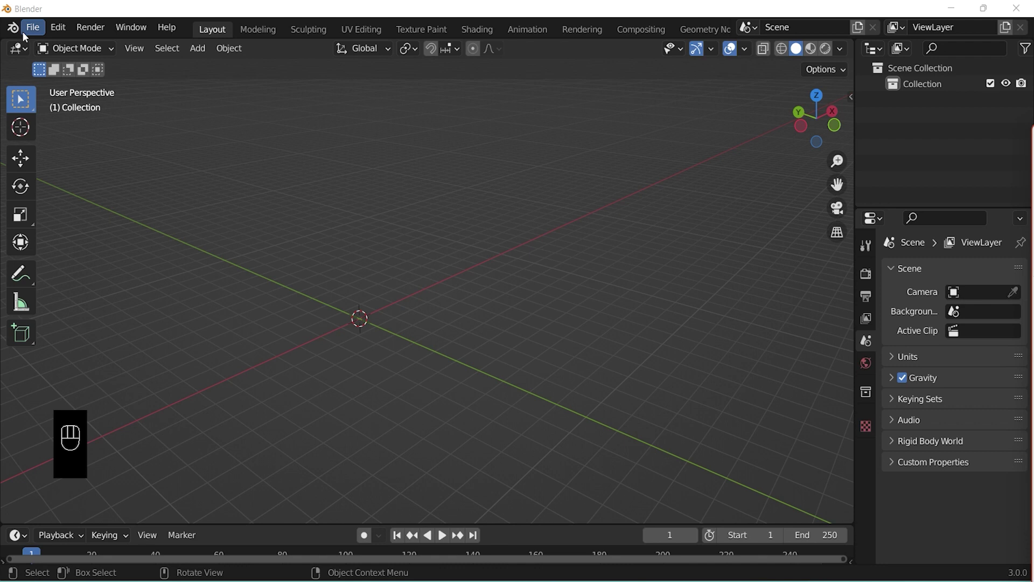
{"action": "left_click", "coordinate": [40, 38]}
{"action": "left_click_drag", "start_coordinate": [37, 29], "coordinate": [276, 220]}
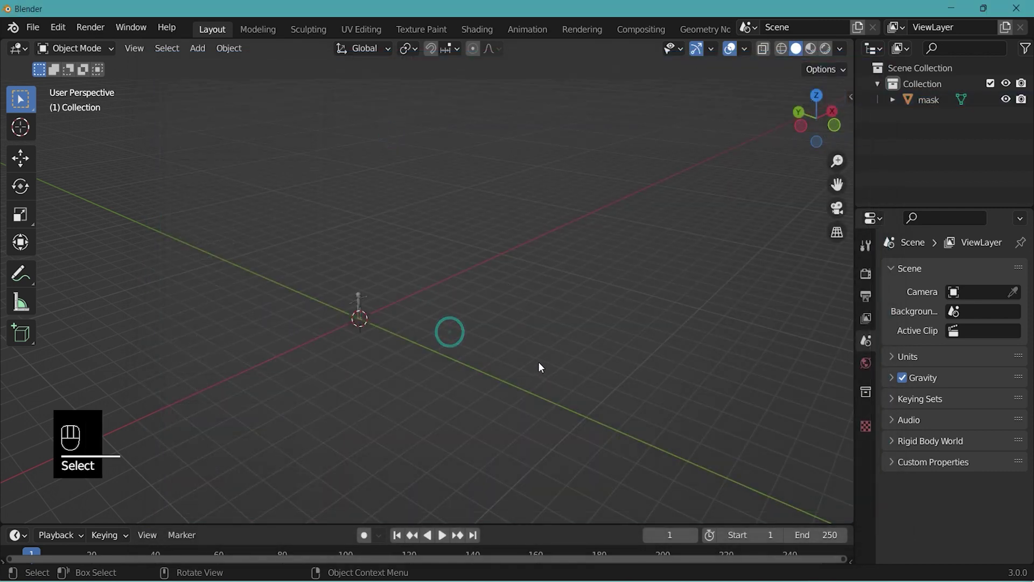
{"action": "left_click_drag", "start_coordinate": [35, 34], "coordinate": [376, 98]}
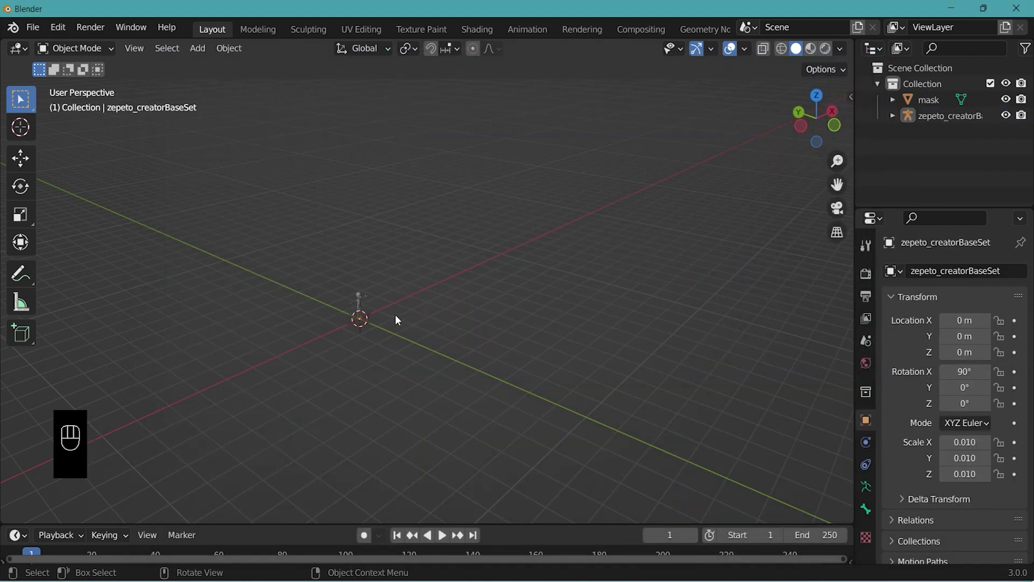
- Select both imported models, frame them and view the character in Front Orthographic
{"action": "left_click", "coordinate": [439, 248]}
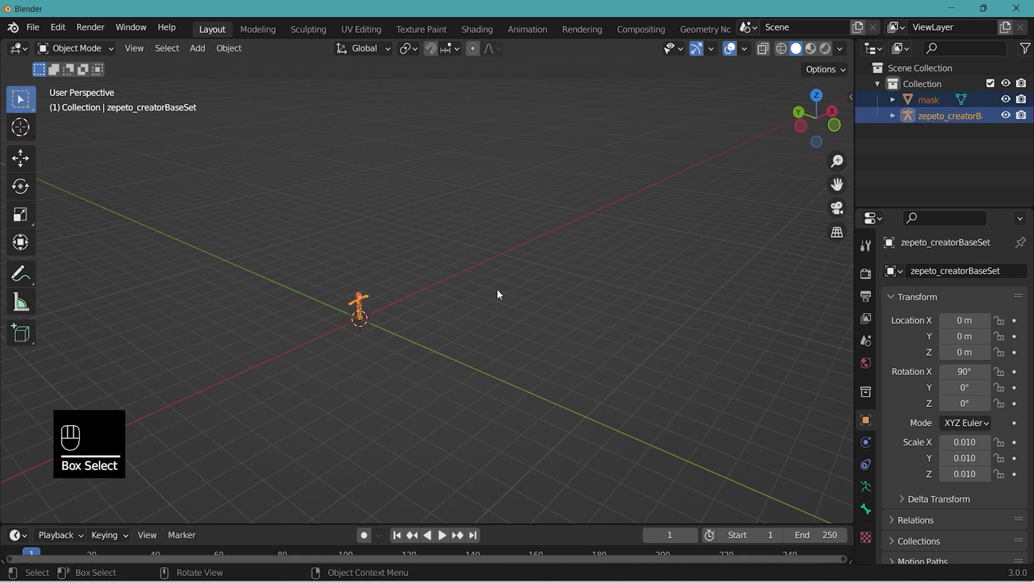
{"action": "key", "text": "KP_Decimal"}
{"action": "left_click_drag", "start_coordinate": [564, 332], "coordinate": [541, 296]}
{"action": "key", "text": "KP_1"}
- Deselect everything and widen the Outliner so zepeto_creatorBaseSet reads in full
{"action": "left_click", "coordinate": [541, 297]}
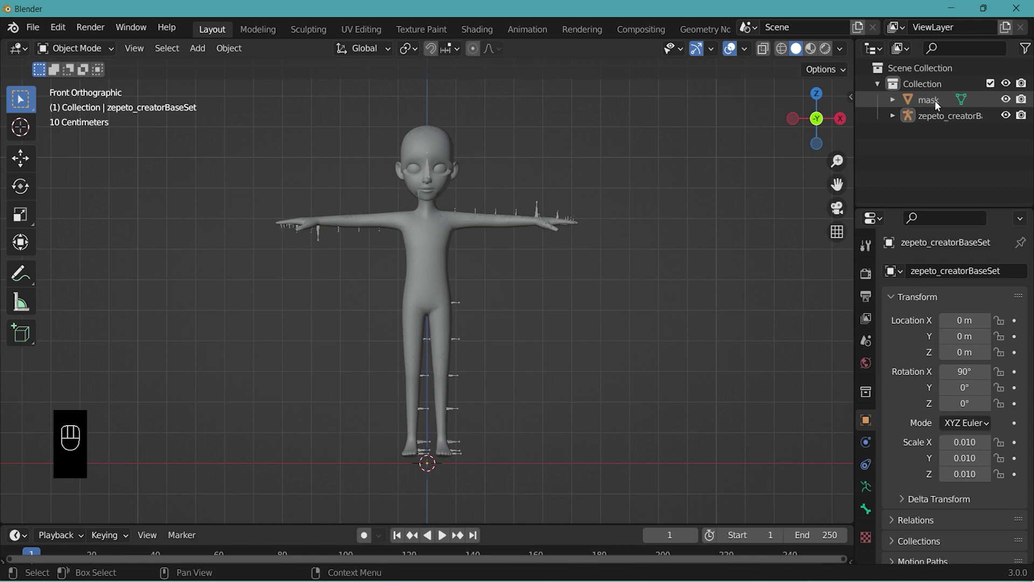
{"action": "left_click", "coordinate": [953, 121]}
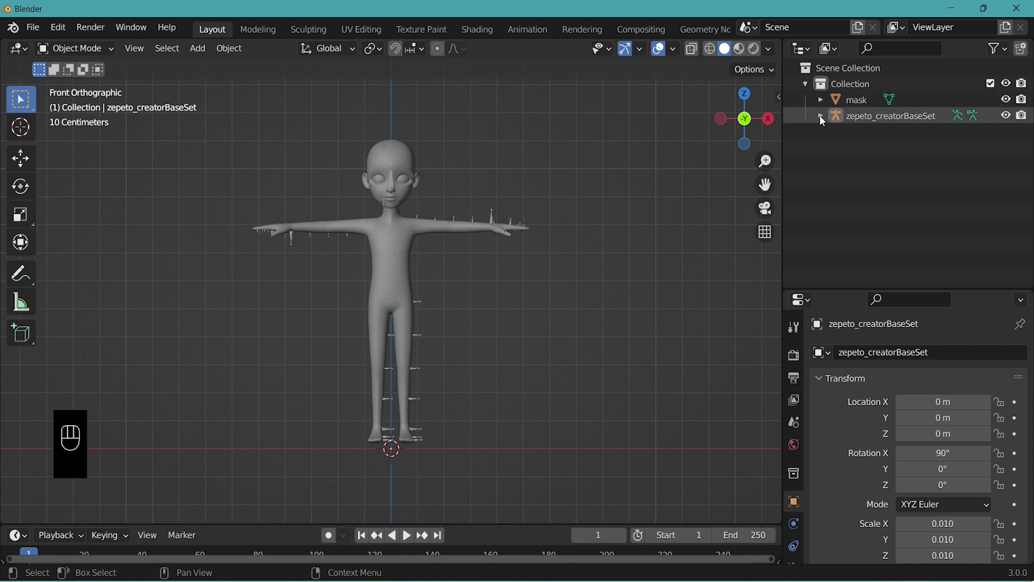
- Expand zepeto_creatorBaseSet, rename its skin mesh mask_skin_Male, and return both meshes to Object Mode
{"action": "left_click", "coordinate": [823, 121]}
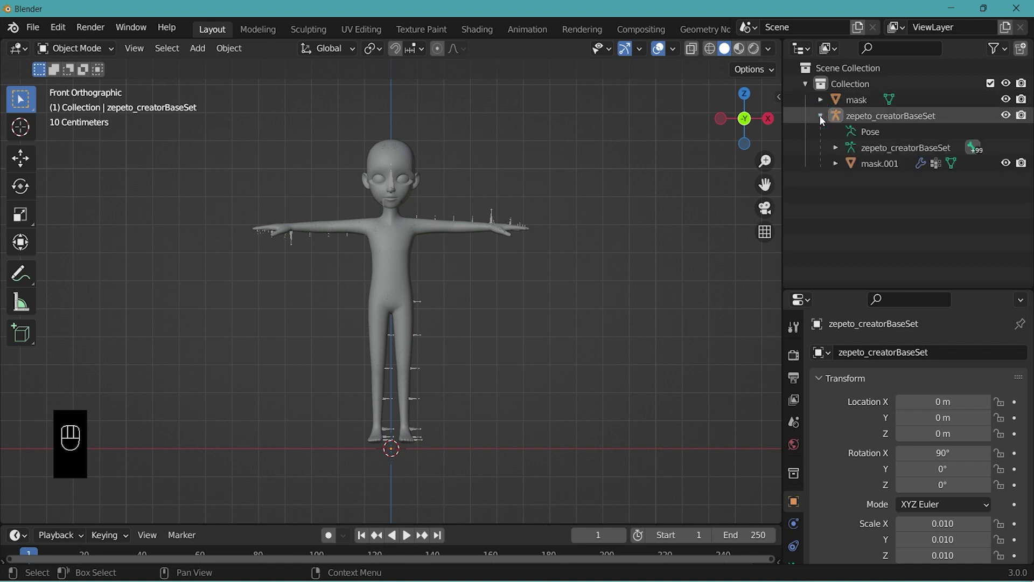
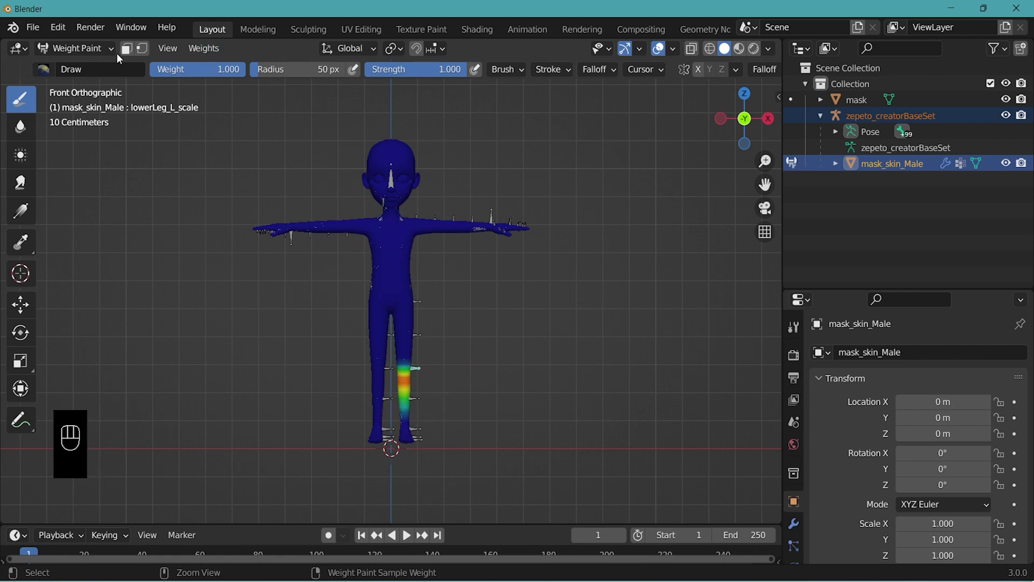
{"action": "left_click_drag", "start_coordinate": [114, 46], "coordinate": [251, 112]}
{"action": "left_click_drag", "start_coordinate": [577, 224], "coordinate": [651, 180]}
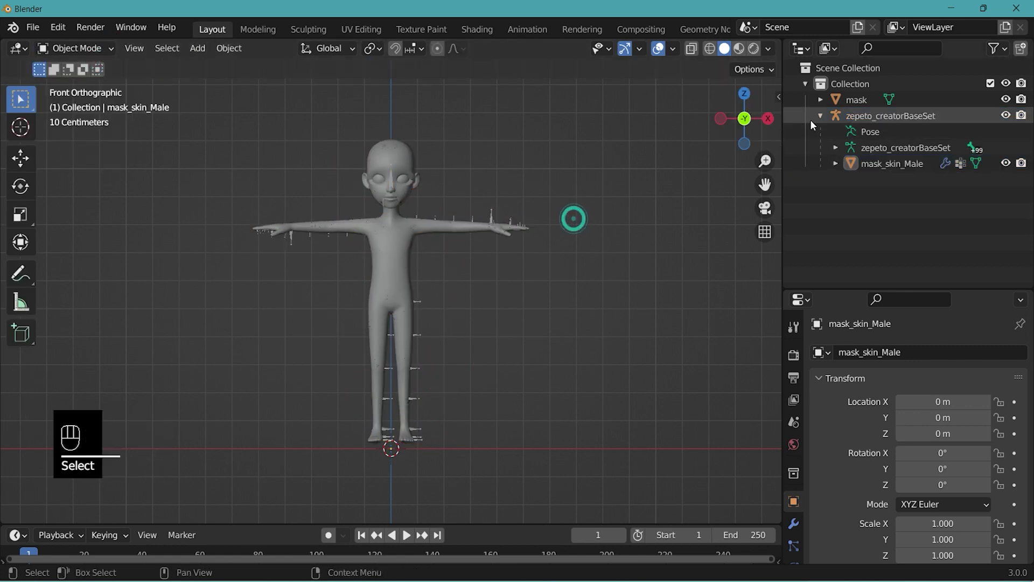
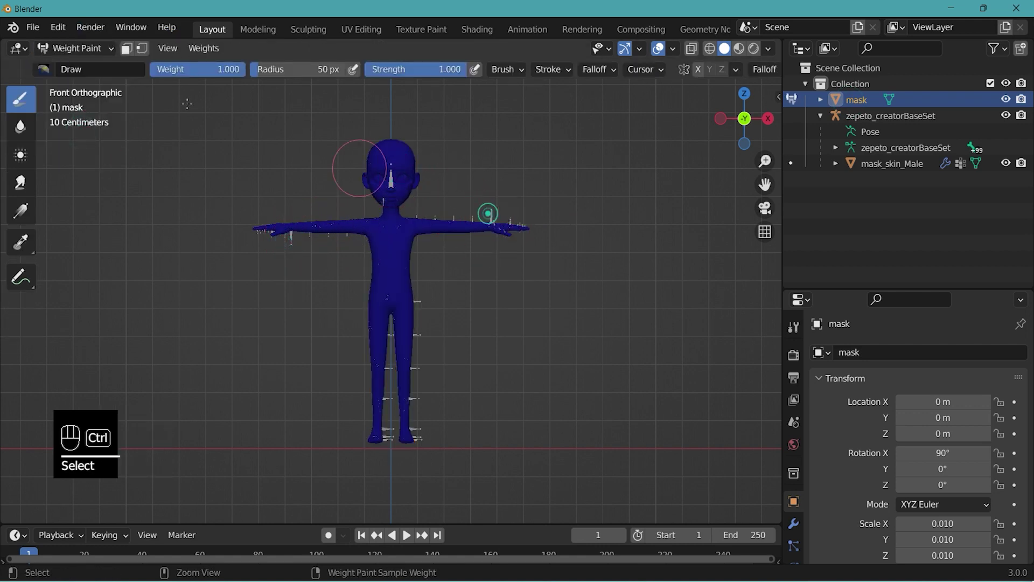
{"action": "left_click", "coordinate": [98, 67]}
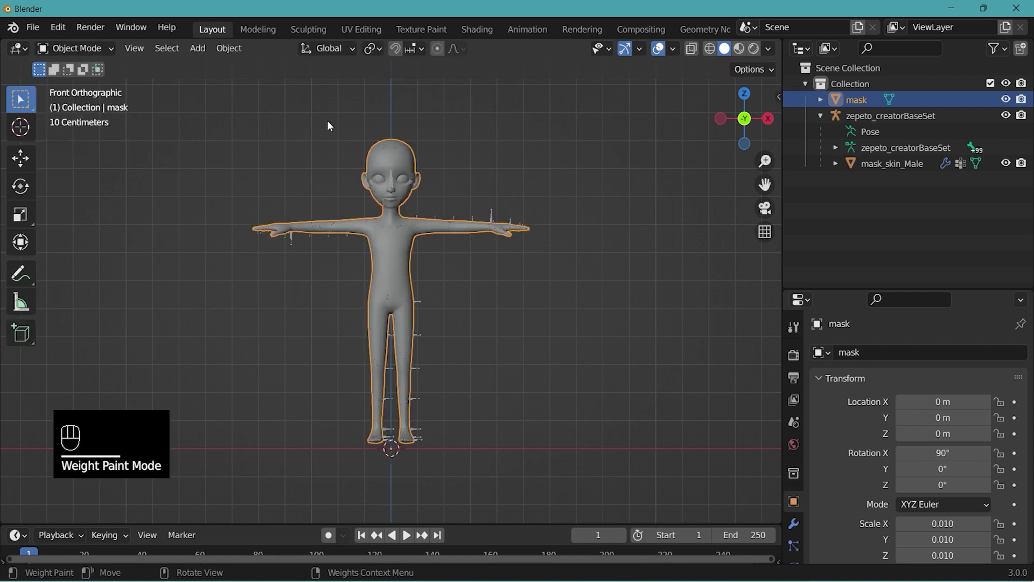
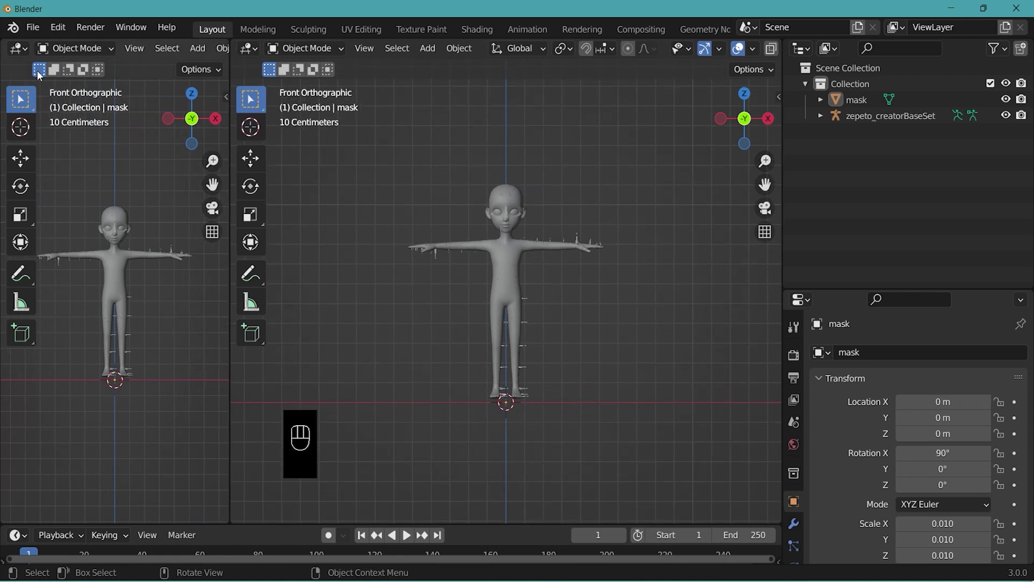
- Turn the left split area into a UV Editor and enable Statistics showing 3 objects, 18,134 vertices
{"action": "left_click_drag", "start_coordinate": [28, 52], "coordinate": [55, 134]}
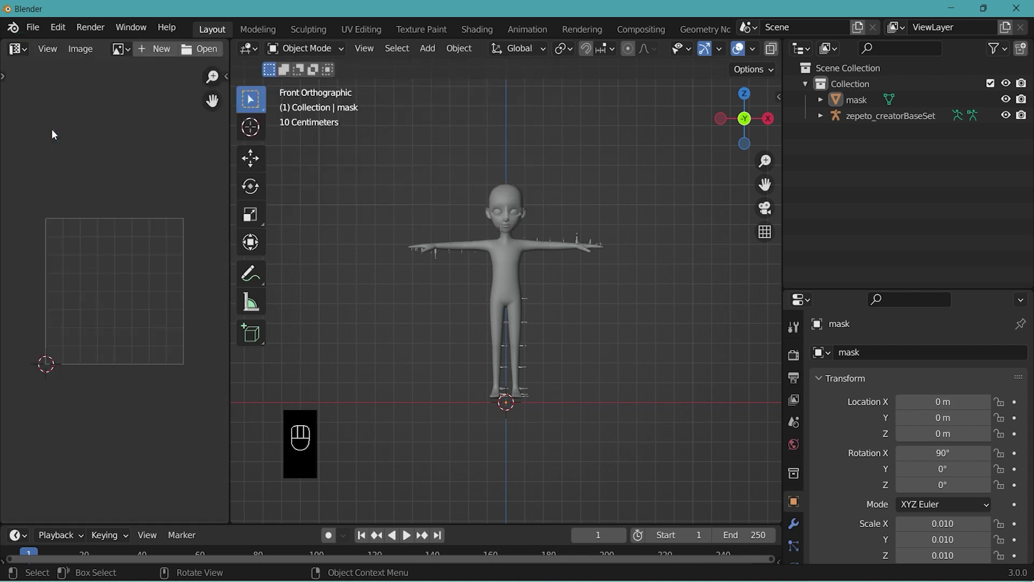
{"action": "left_click_drag", "start_coordinate": [757, 53], "coordinate": [475, 137]}
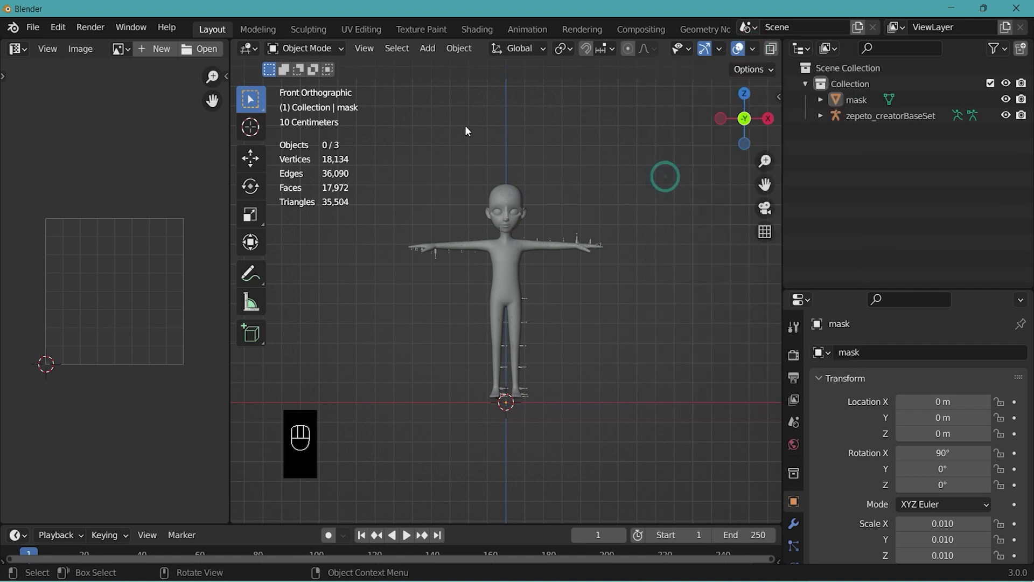